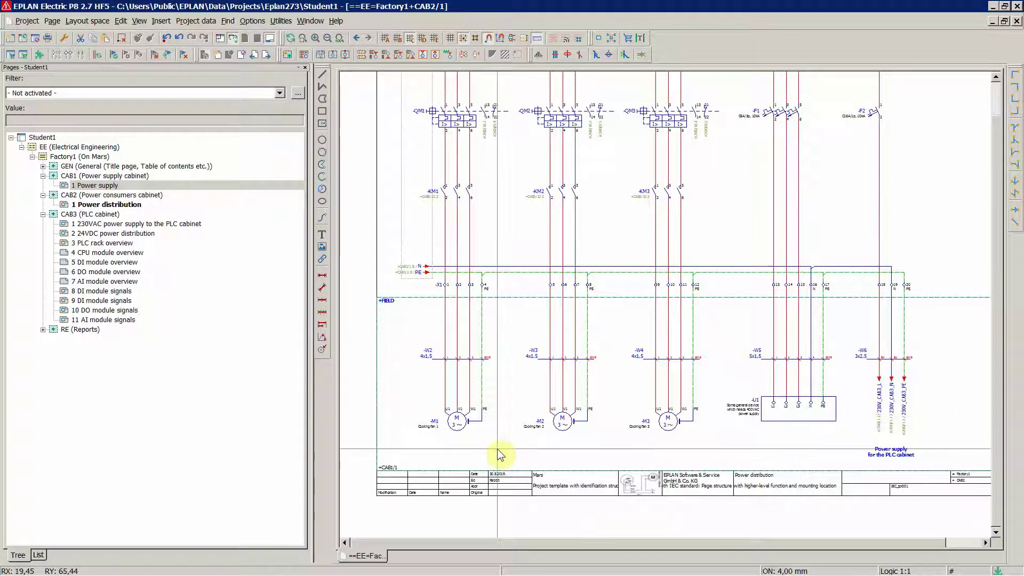
# Step: Select motors M1–M3 with the black box and try a shared Properties edit, dismissing the mixed device type choice
pyautogui.scroll(3)
pyautogui.middleClick(384, 319)
pyautogui.middleClick(479, 424)
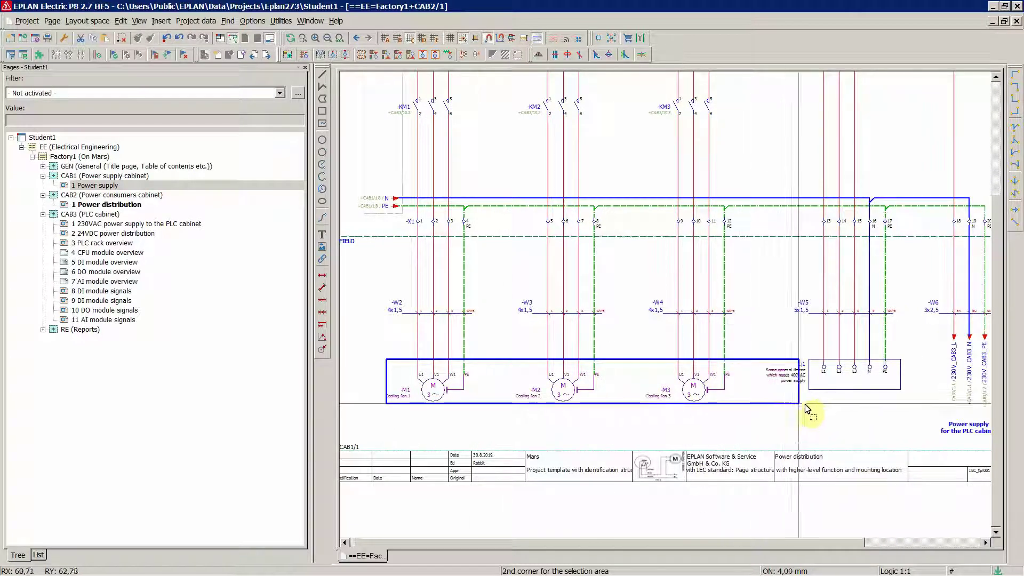
pyautogui.click(815, 405)
pyautogui.rightClick(754, 414)
pyautogui.click(775, 397)
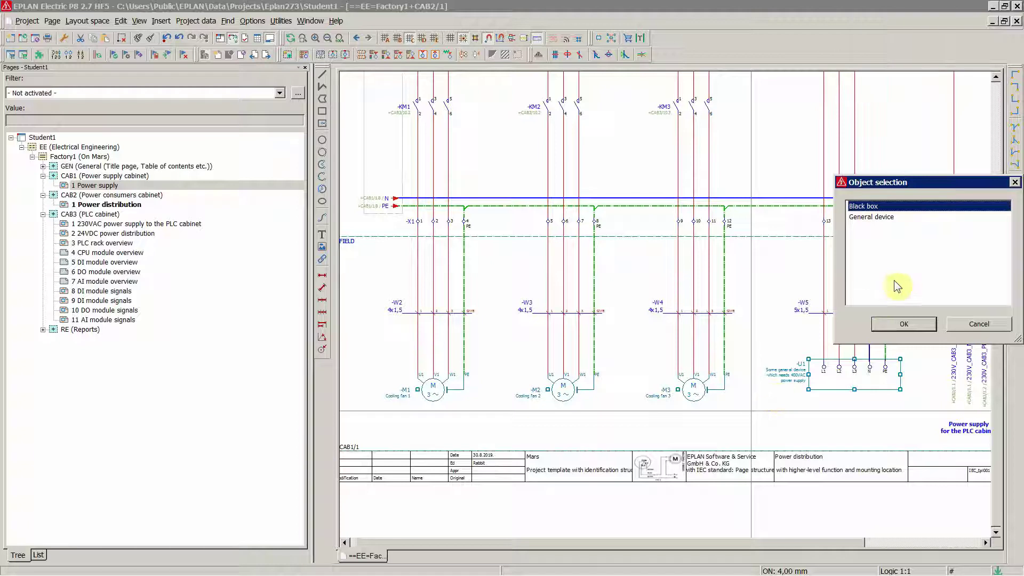
pyautogui.click(977, 323)
pyautogui.click(611, 419)
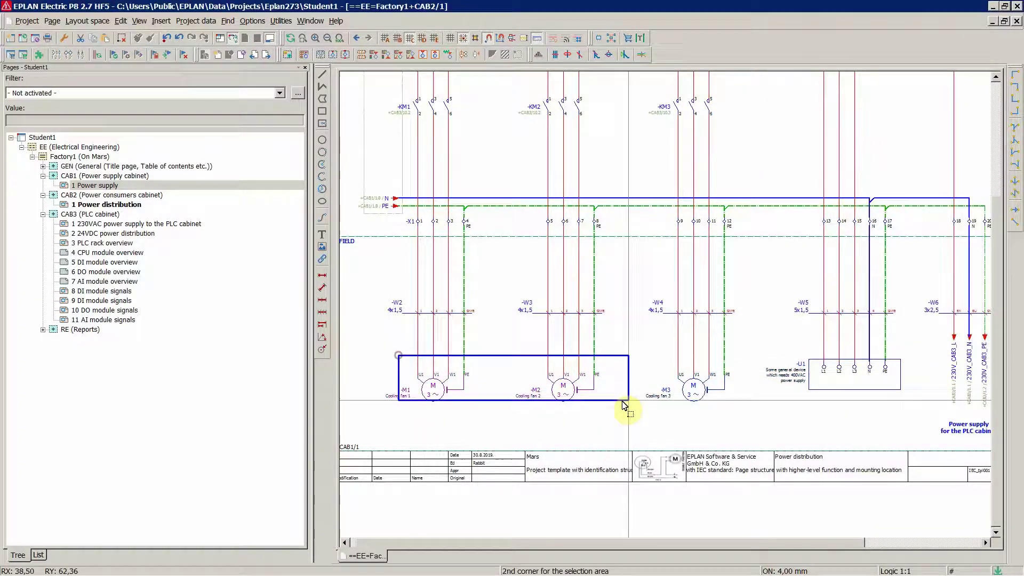
# Step: Reselect only the three-phase motors M1, M2 and M3
pyautogui.click(734, 418)
# Step: Assign part number Dummypart.XXX in row 1 of the motors' Parts data and confirm
pyautogui.rightClick(735, 418)
pyautogui.click(755, 397)
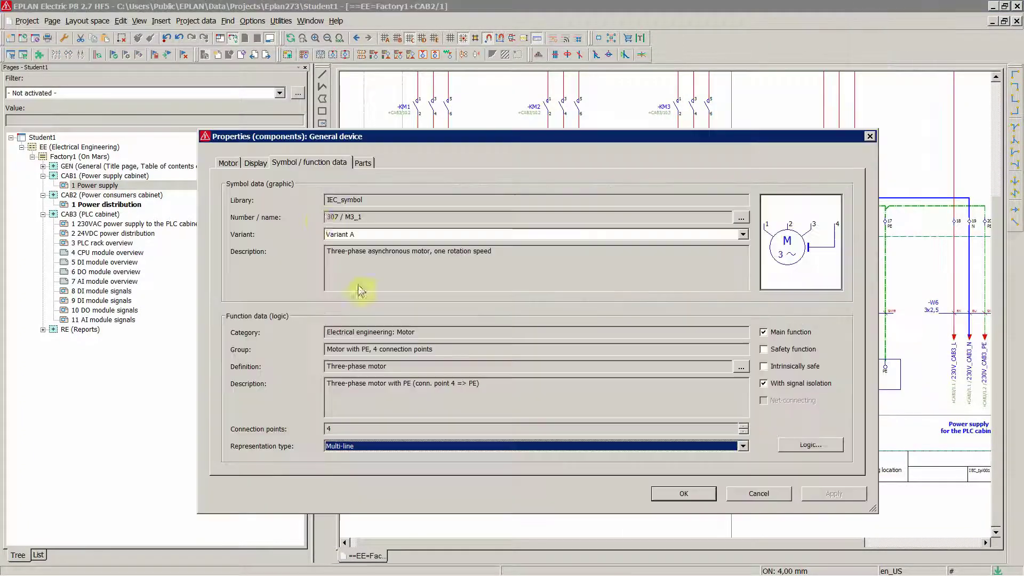
pyautogui.click(370, 166)
pyautogui.click(273, 219)
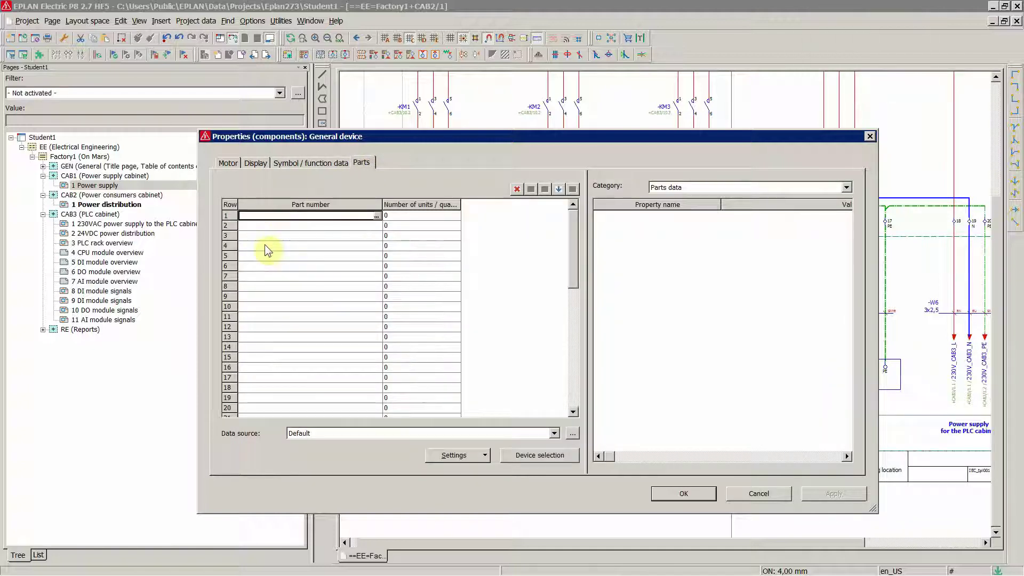
pyautogui.click(269, 247)
pyautogui.write('dummypart')
pyautogui.write('xxx')
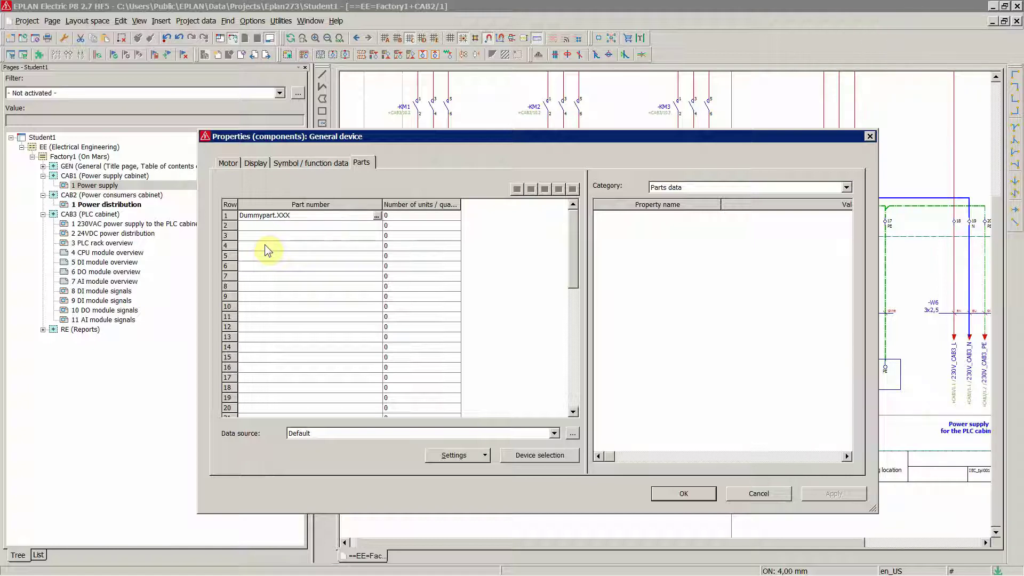
pyautogui.click(673, 497)
# Step: Assign Dummypart.XXX to the cooling fan motor via its component properties
pyautogui.click(506, 341)
pyautogui.scroll(-3)
pyautogui.scroll(3)
pyautogui.click(488, 366)
pyautogui.click(474, 242)
pyautogui.click(276, 231)
pyautogui.click(273, 277)
pyautogui.click(674, 195)
pyautogui.click(669, 206)
pyautogui.click(489, 366)
pyautogui.click(659, 338)
# Step: Paste Dummypart.XXX into black box U1's Parts data and save the assignment
pyautogui.click(474, 242)
pyautogui.click(340, 292)
pyautogui.click(340, 292)
pyautogui.press('ctrl+v')
pyautogui.click(659, 339)
pyautogui.click(660, 394)
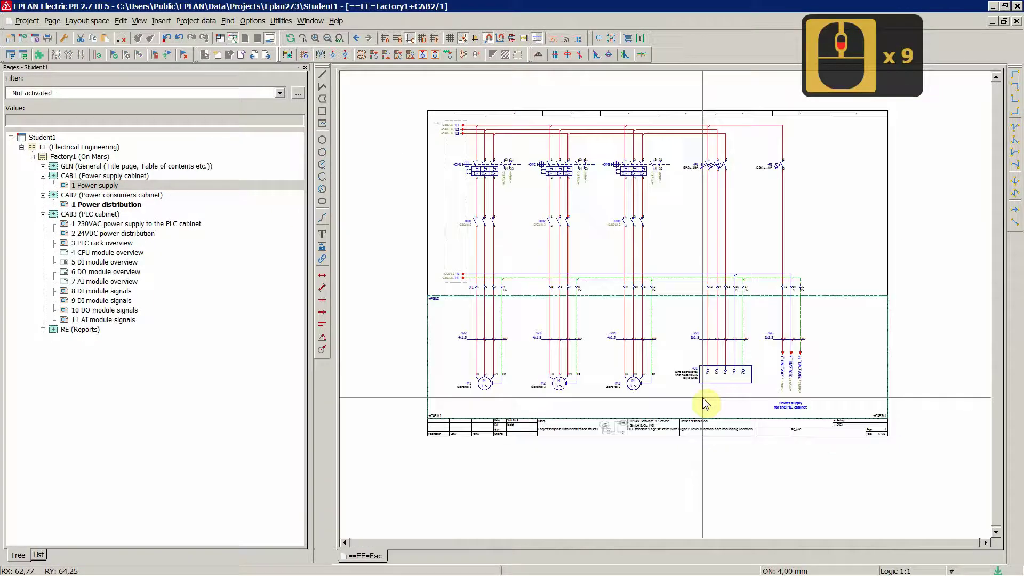
# Step: Go to the 230VAC power supply page CAB3/1 and bring up service socket XS1's properties
pyautogui.click(584, 196)
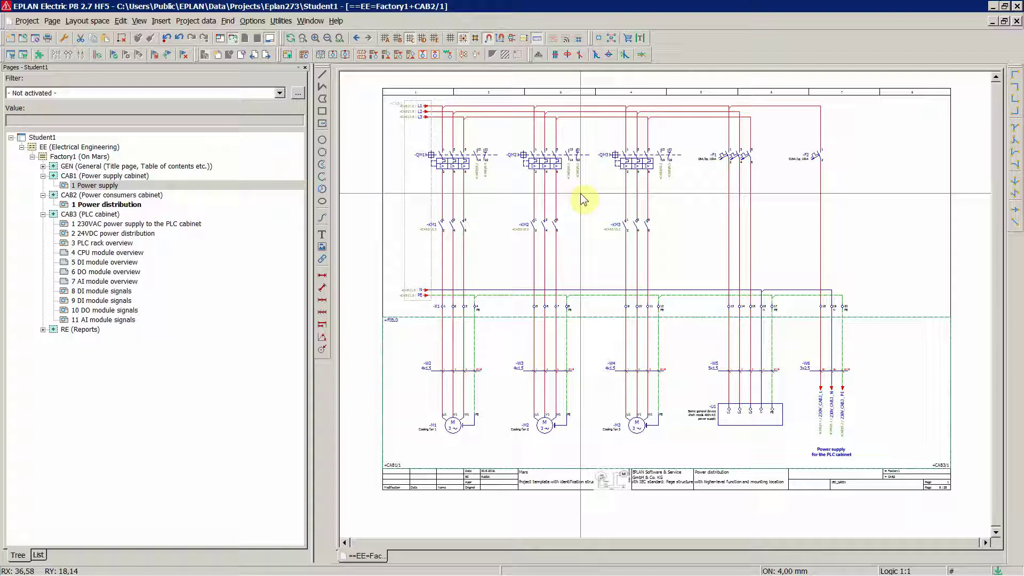
pyautogui.press('Page_Down')
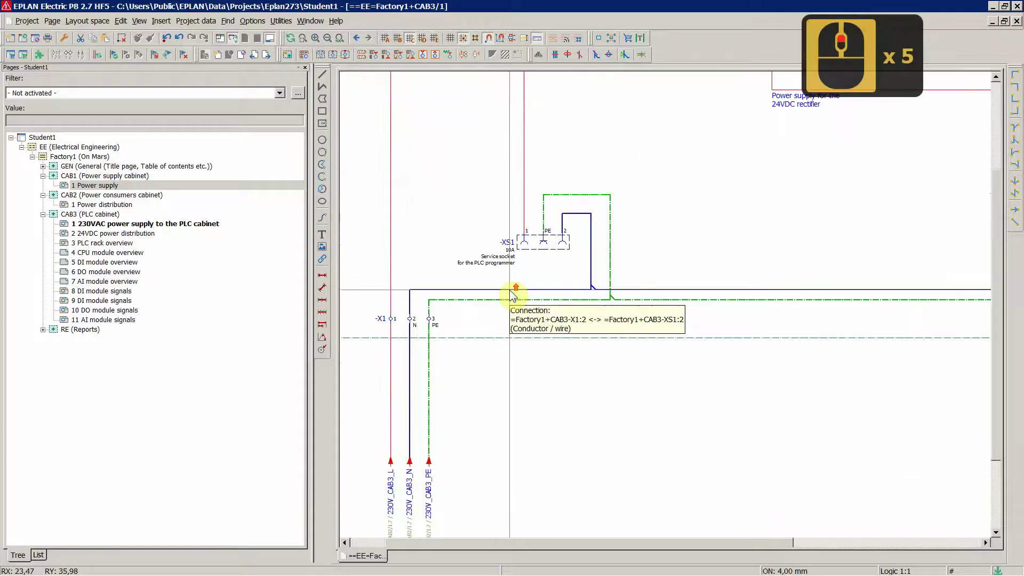
pyautogui.click(505, 236)
pyautogui.doubleClick(388, 337)
# Step: Paste Dummypart.XXX with quantity 1 into XS1's Parts data, apply and confirm
pyautogui.click(279, 239)
pyautogui.press('ctrl+v')
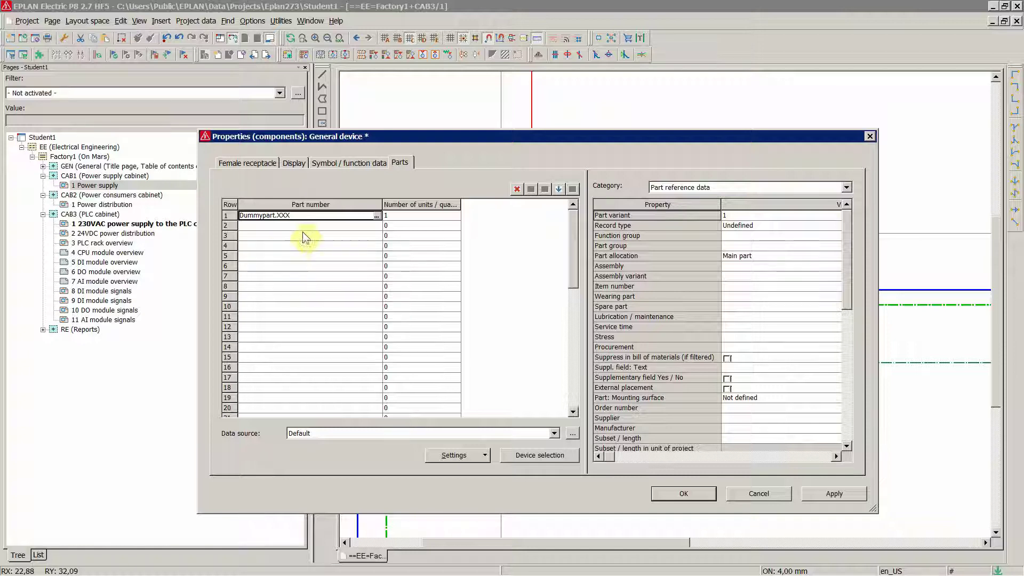
pyautogui.click(676, 502)
pyautogui.click(455, 195)
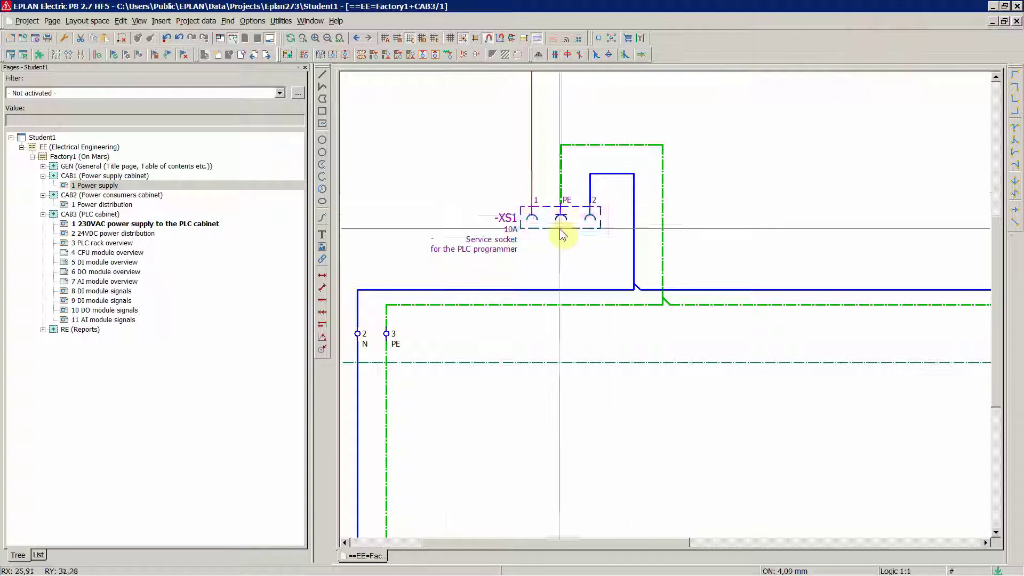
pyautogui.scroll(-3)
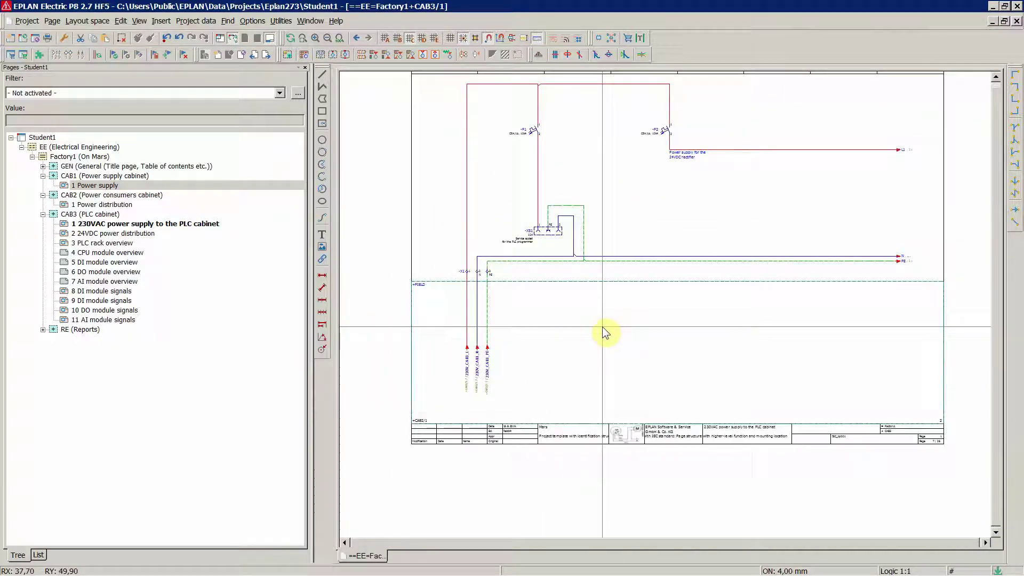
# Step: Go to page 11 AI module signals and select temperature transmitters TT101 and TT201
pyautogui.press('Page_Down')
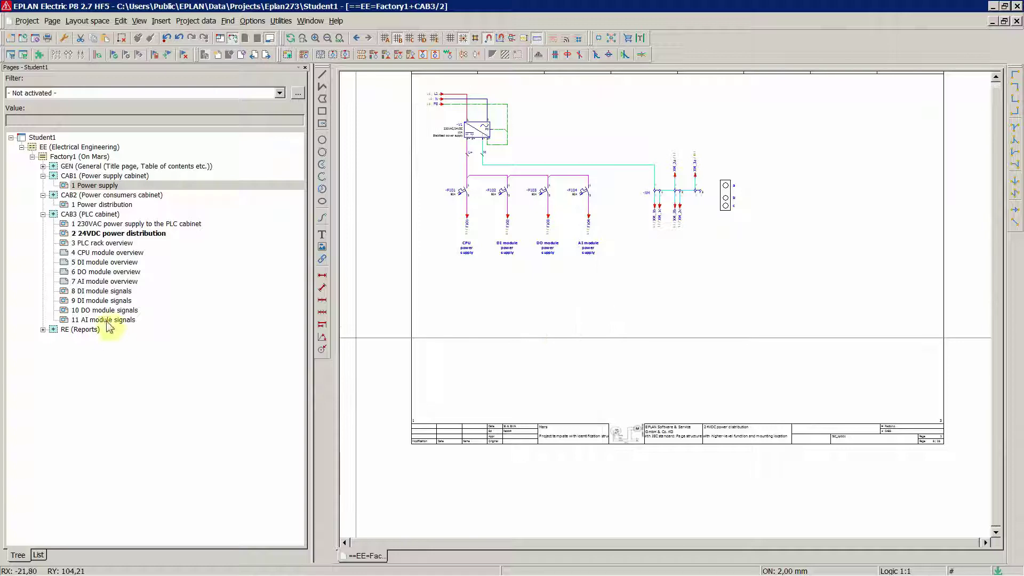
pyautogui.click(112, 326)
pyautogui.middleClick(522, 279)
pyautogui.middleClick(491, 177)
pyautogui.click(442, 187)
pyautogui.click(597, 205)
pyautogui.click(574, 183)
# Step: Paste Dummypart.XXX into the transmitters' Parts data and confirm
pyautogui.click(474, 175)
pyautogui.click(278, 218)
pyautogui.click(312, 287)
pyautogui.press('ctrl+v')
pyautogui.click(672, 505)
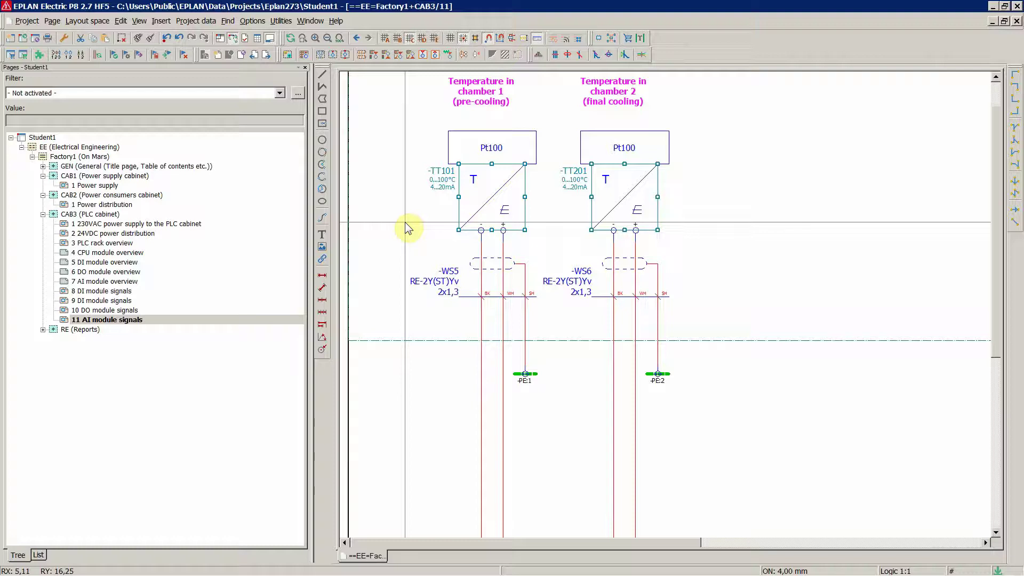
pyautogui.scroll(-3)
pyautogui.scroll(-3)
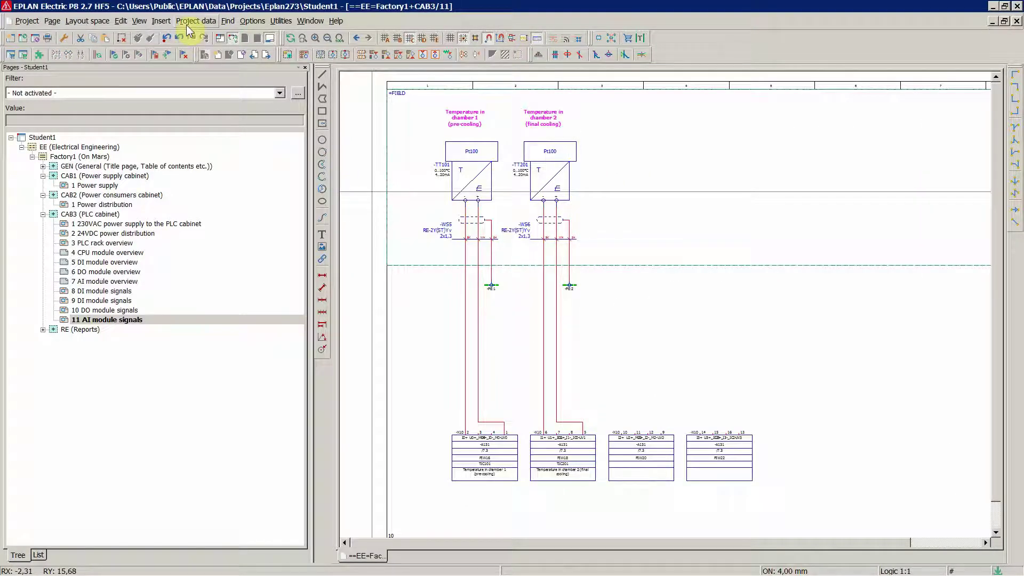
# Step: Bring up the Bill of materials navigator via Project data > Parts/Devices
pyautogui.click(190, 30)
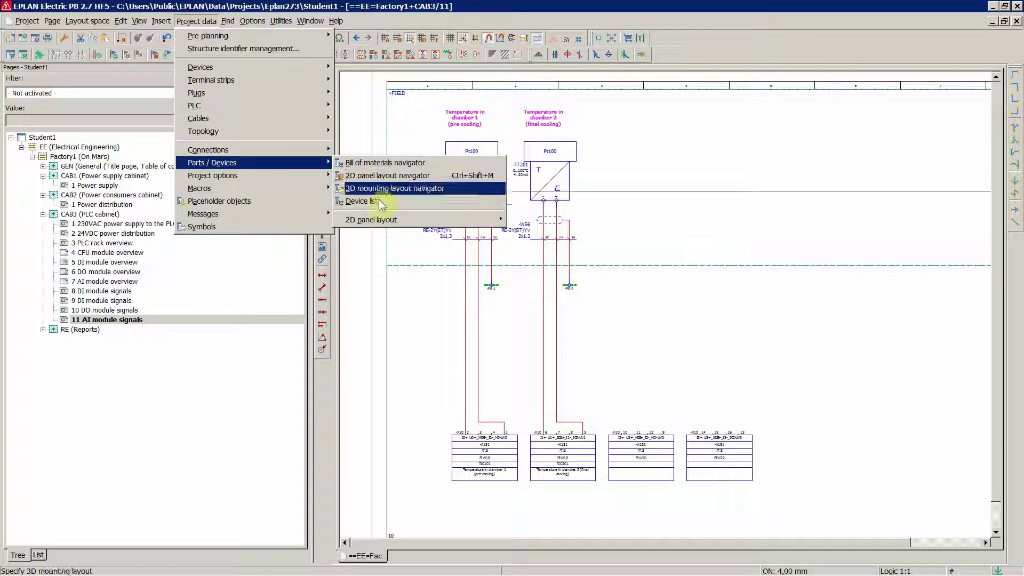
pyautogui.click(388, 174)
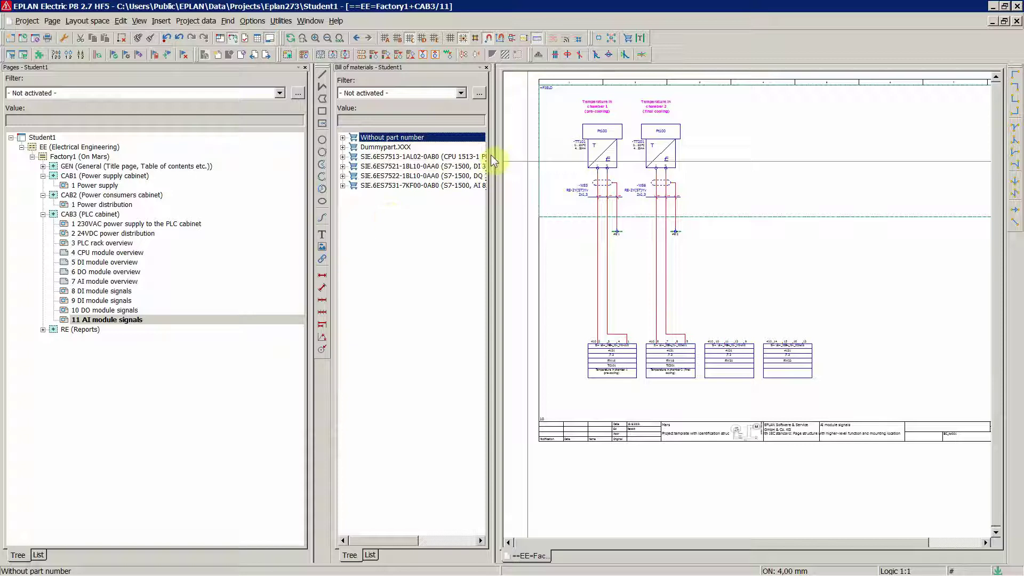
# Step: Widen the navigator and review the M, TT, U and XS devices under Dummypart.XXX
pyautogui.click(442, 190)
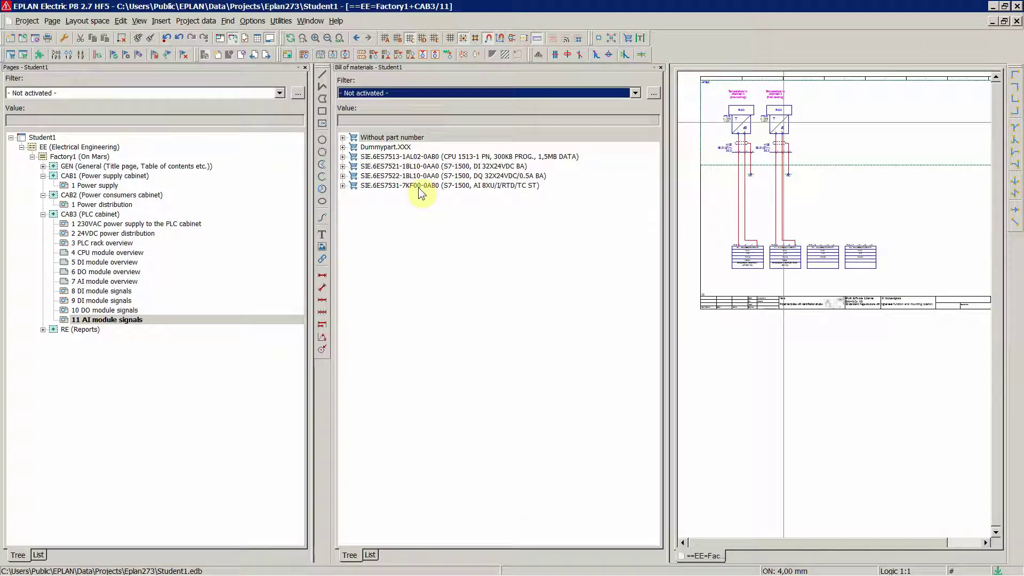
pyautogui.click(780, 132)
pyautogui.click(780, 133)
pyautogui.click(400, 179)
pyautogui.click(401, 186)
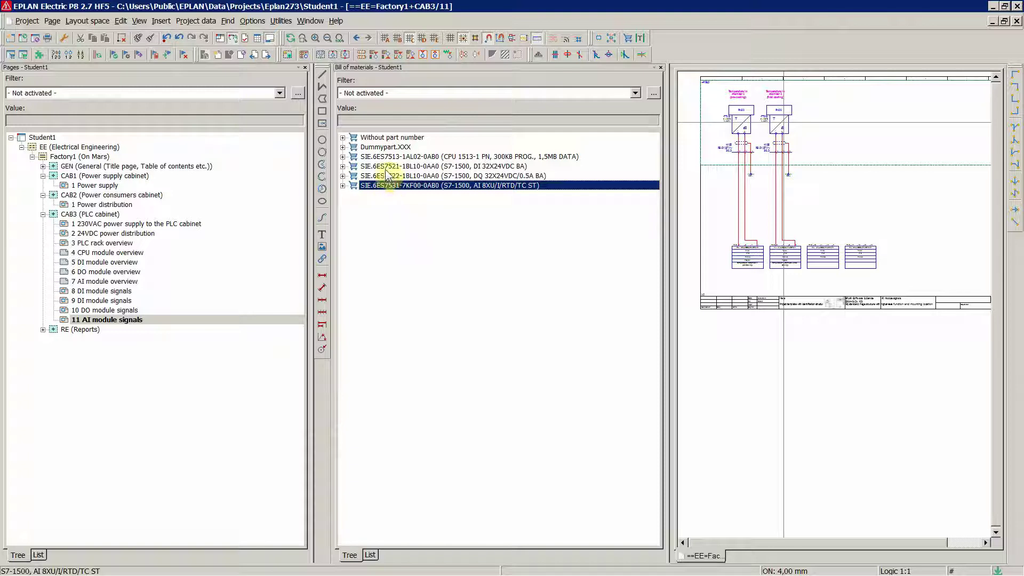
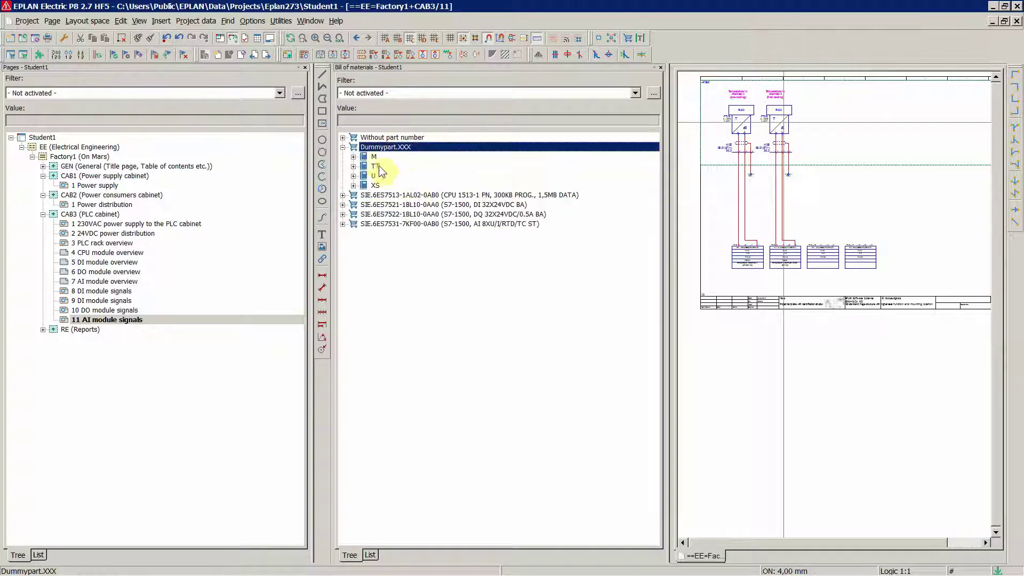
pyautogui.click(379, 165)
pyautogui.click(380, 170)
pyautogui.click(379, 181)
pyautogui.click(385, 195)
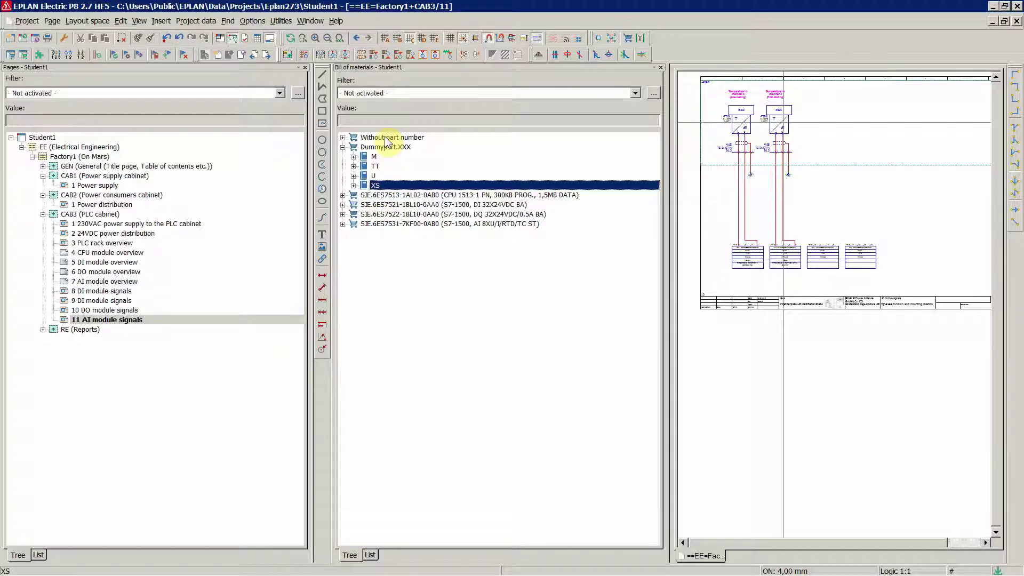
# Step: Expand the Without part number entry, then close the bill of materials navigator
pyautogui.click(388, 139)
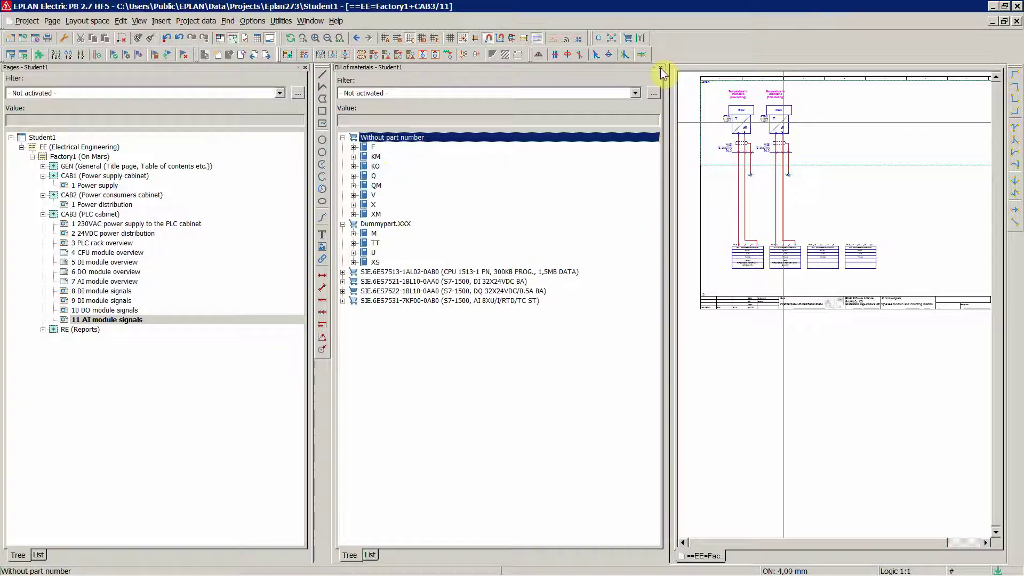
pyautogui.click(666, 73)
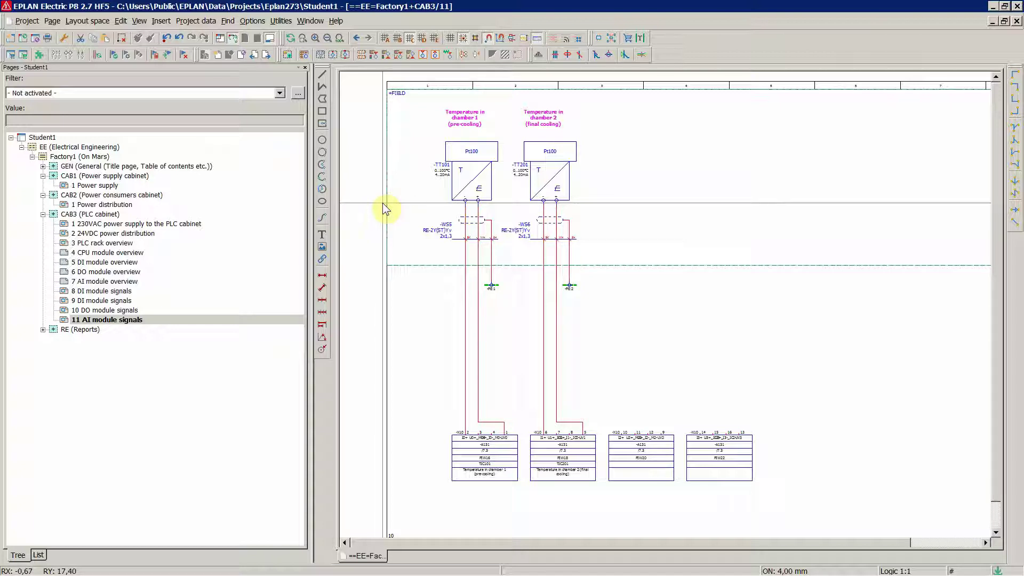
pyautogui.click(387, 209)
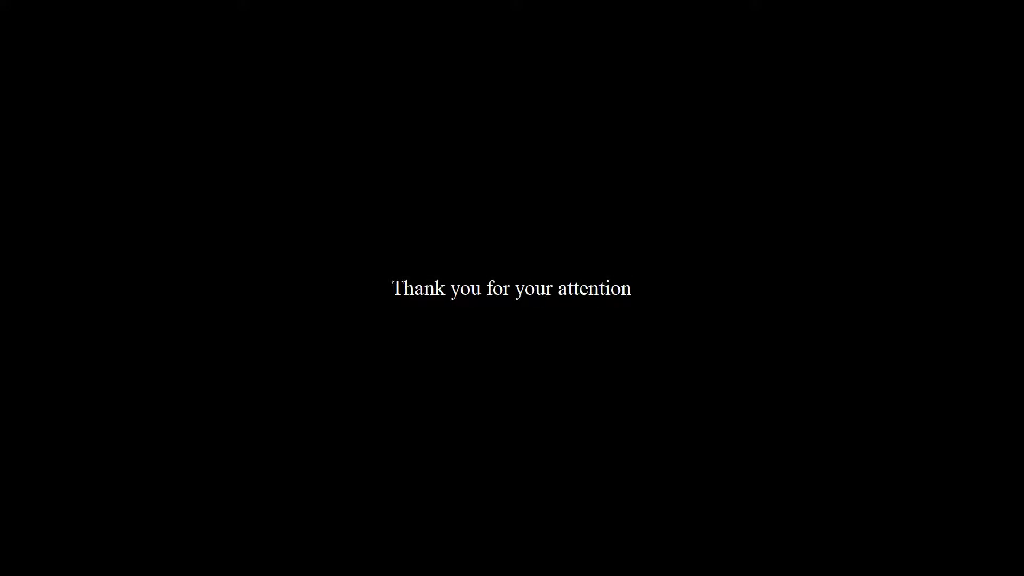